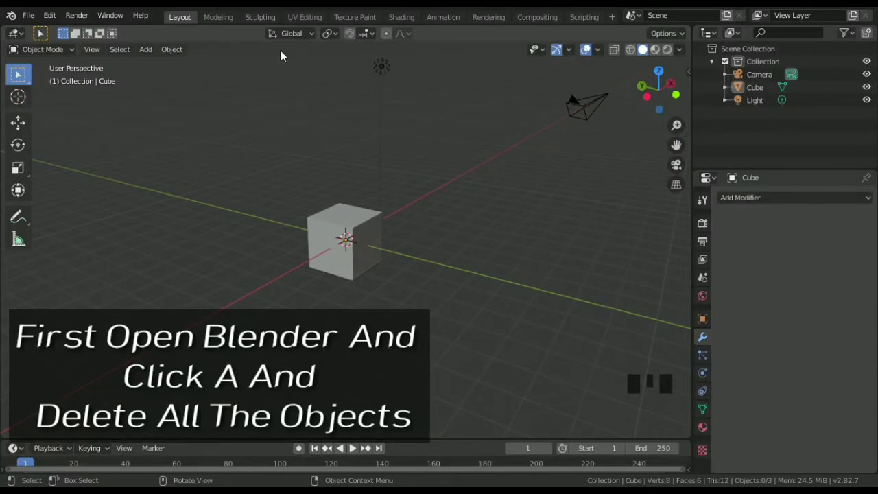
# Step: Delete the default cube, camera and light and bring up the Add menu for an icosphere
pyautogui.click(283, 54)
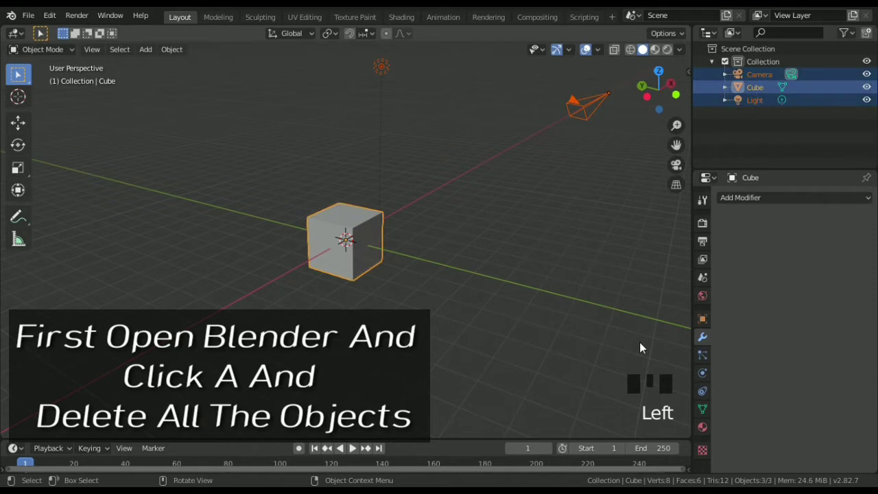
pyautogui.press('Delete')
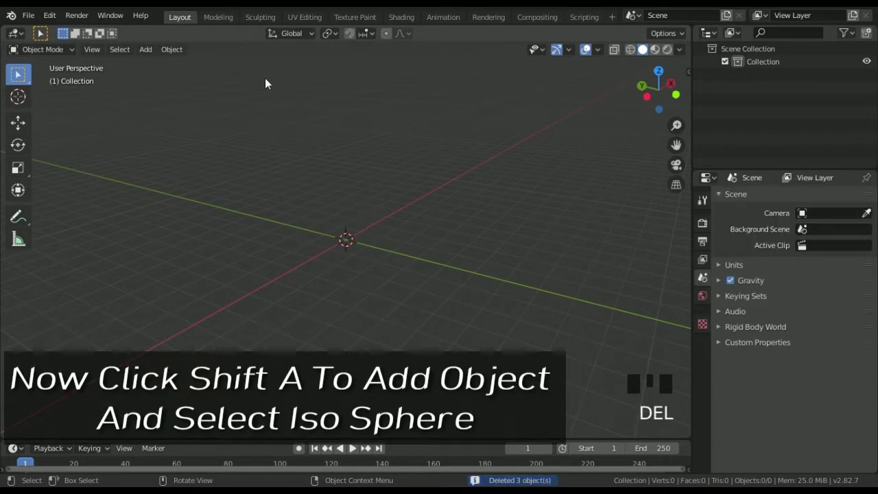
pyautogui.press('shift+a')
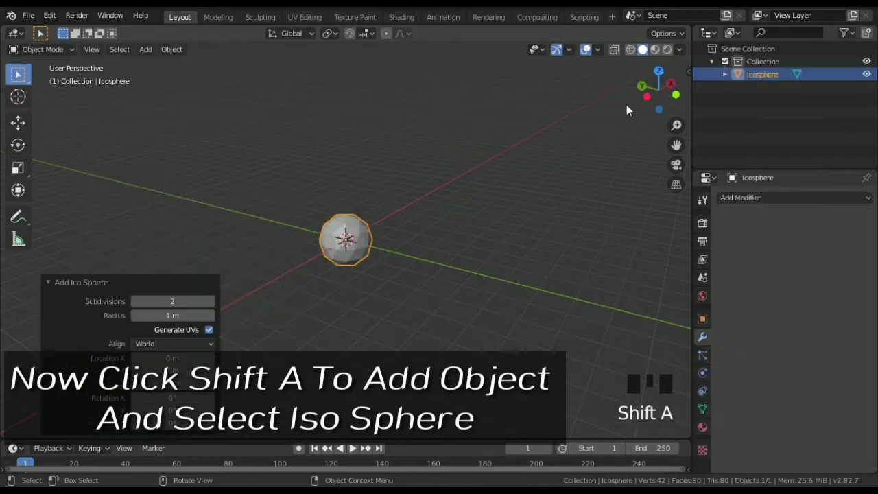
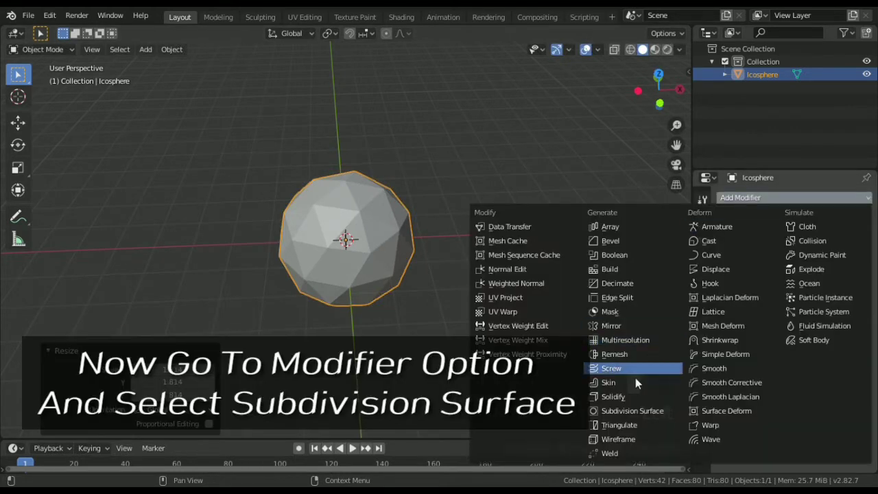
# Step: Add a Subdivision Surface modifier at viewport level 3 to the icosphere and apply it
pyautogui.click(648, 411)
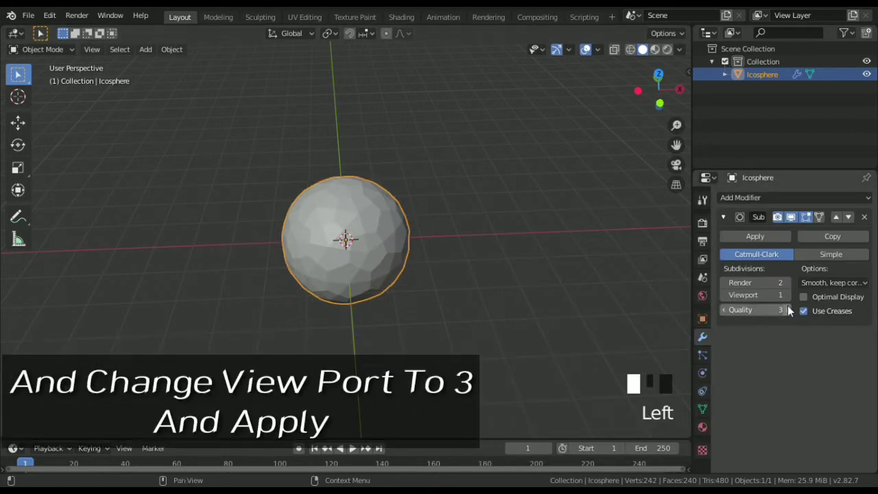
pyautogui.click(791, 295)
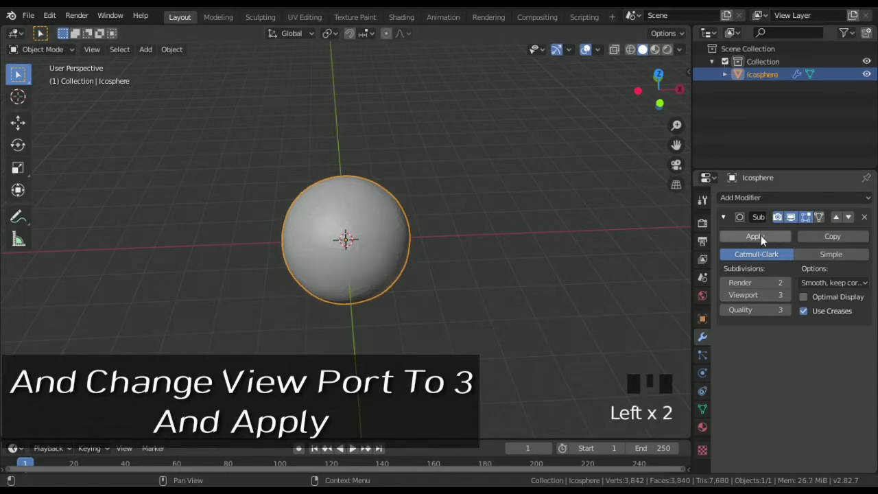
pyautogui.click(760, 236)
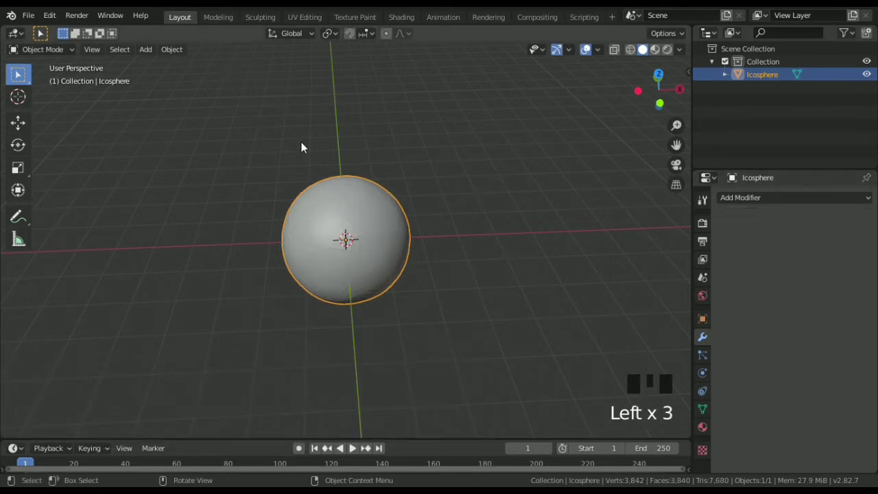
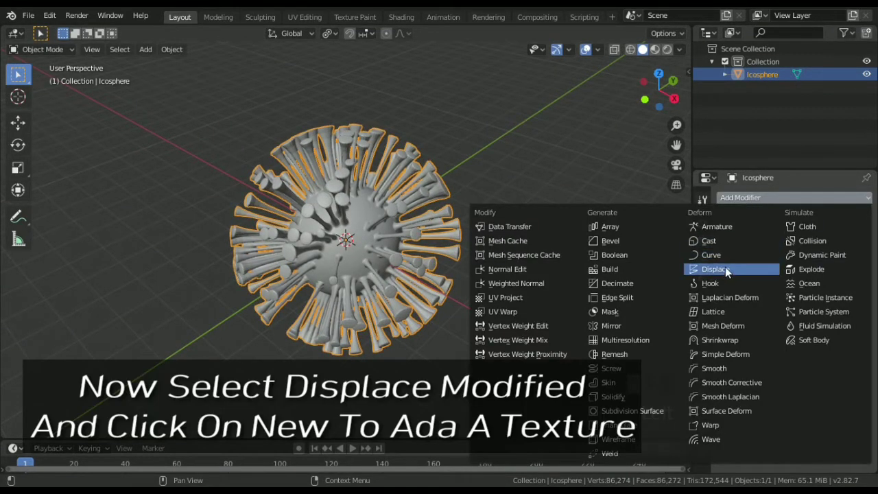
# Step: Add a Displace modifier with a new texture and go to that texture's settings
pyautogui.moveTo(726, 272); pyautogui.dragTo(769, 328)
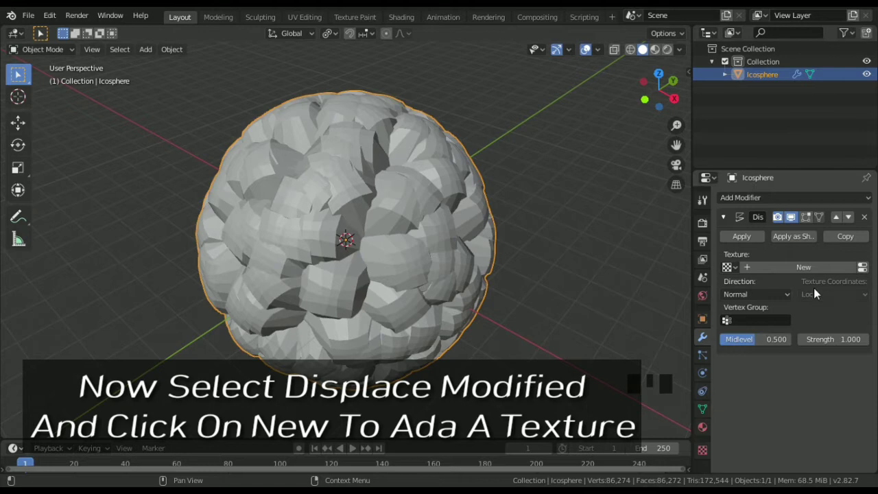
pyautogui.click(807, 270)
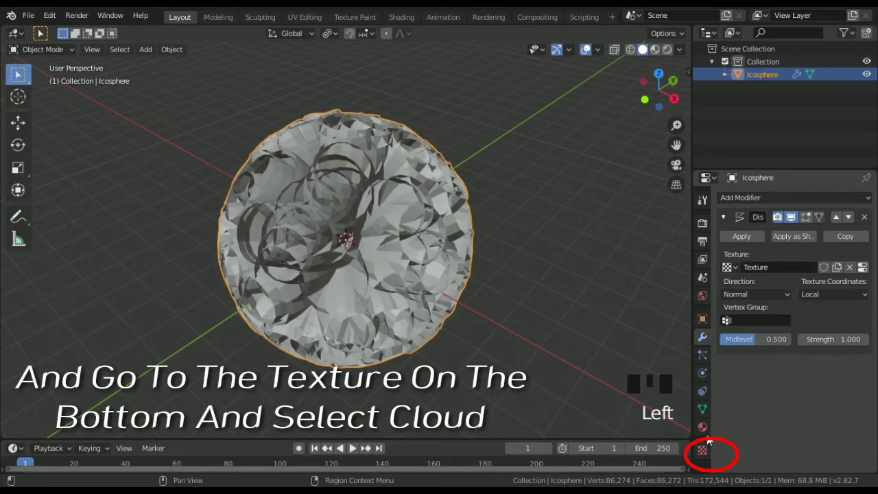
pyautogui.click(711, 450)
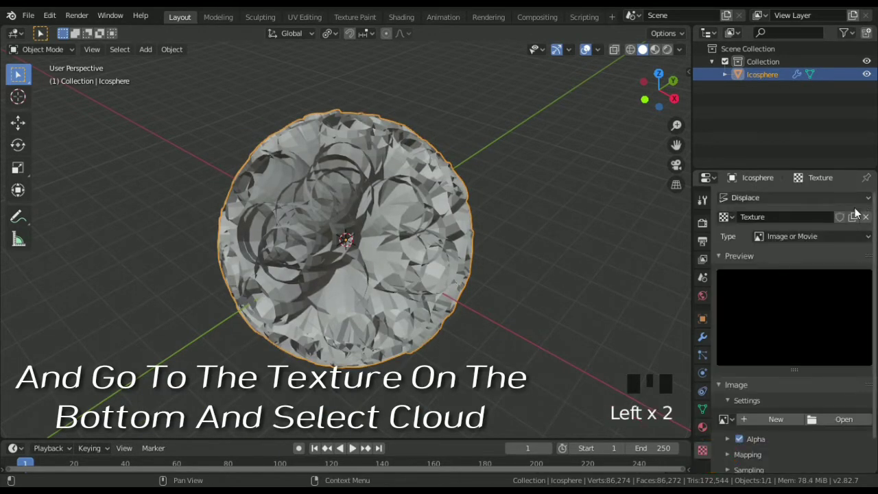
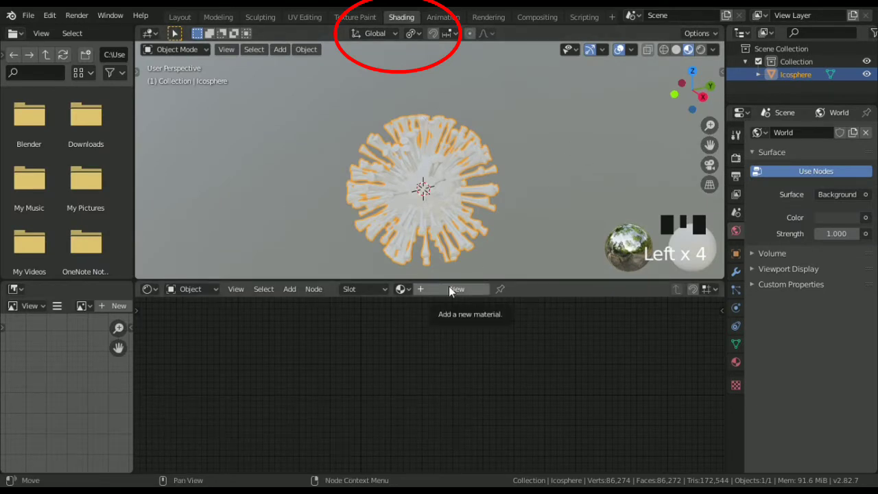
# Step: Arrange the new glossy material's nodes and place the Emission shader below the Glossy BSDF
pyautogui.moveTo(455, 292); pyautogui.dragTo(397, 316)
pyautogui.moveTo(396, 315); pyautogui.dragTo(381, 321)
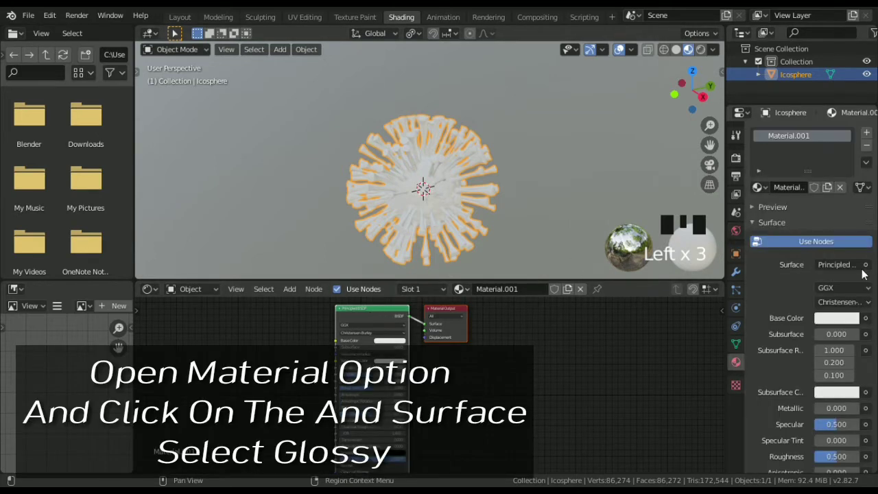
pyautogui.moveTo(871, 267); pyautogui.dragTo(638, 74)
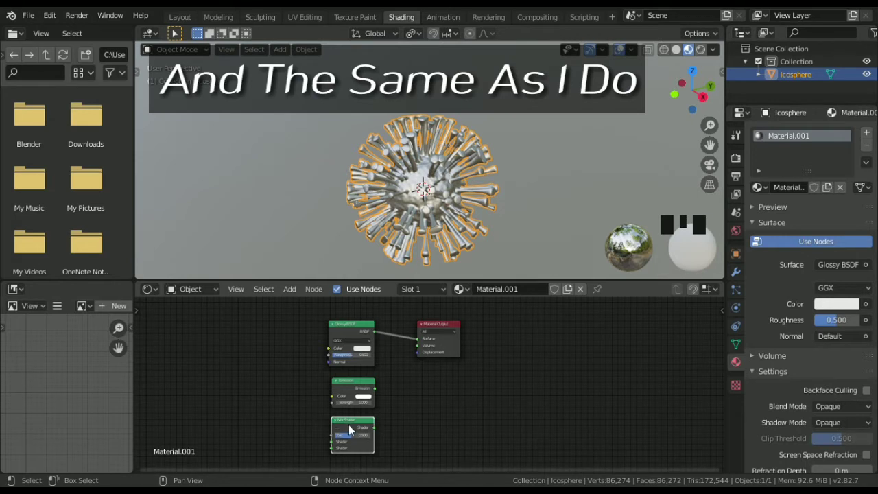
# Step: Line up the Glossy and Emission nodes, wire them into the Mix Shader and select the Glossy BSDF
pyautogui.click(353, 334)
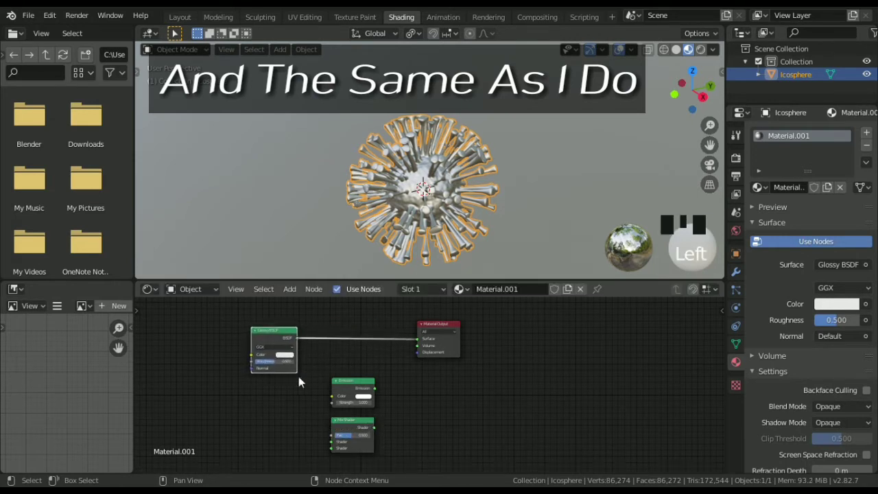
pyautogui.click(351, 394)
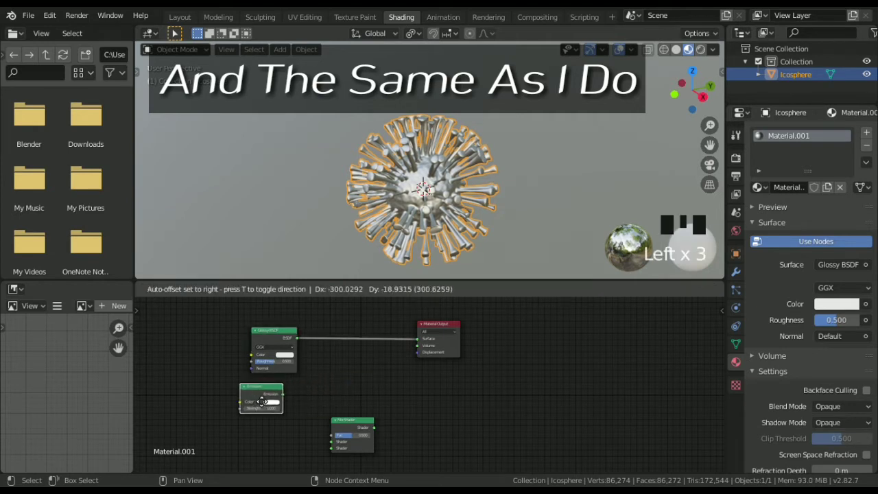
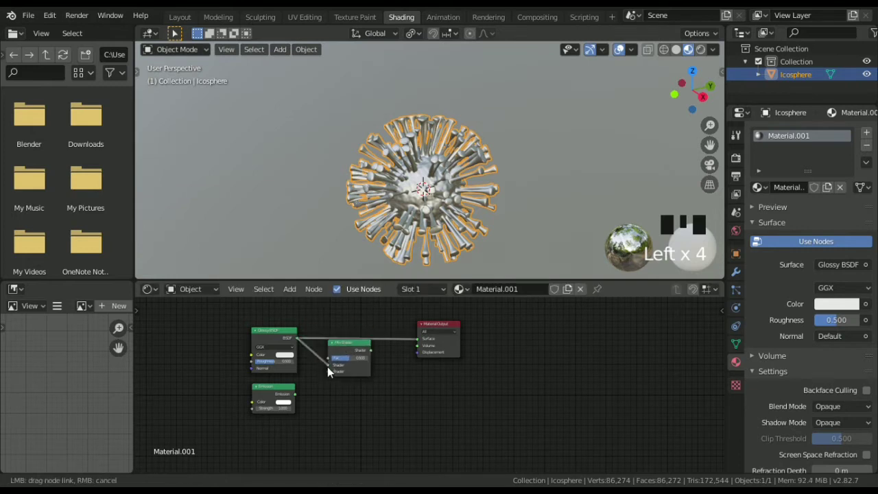
pyautogui.moveTo(374, 354); pyautogui.dragTo(384, 354)
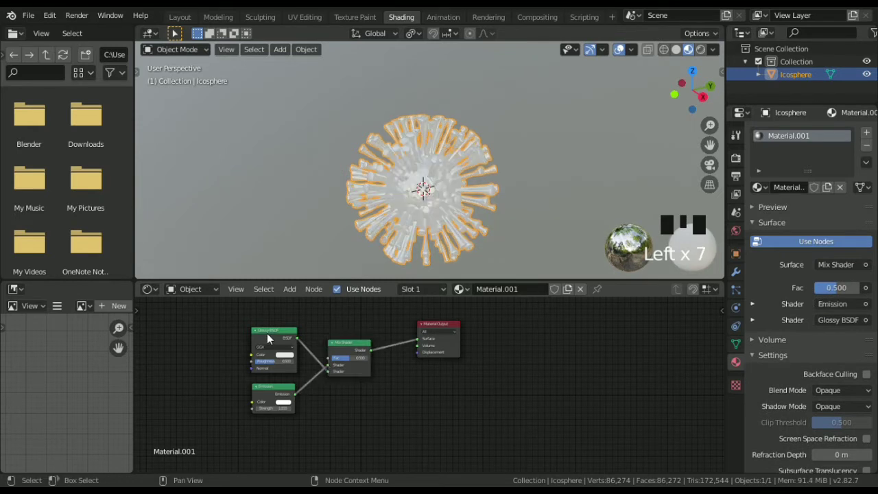
pyautogui.click(269, 336)
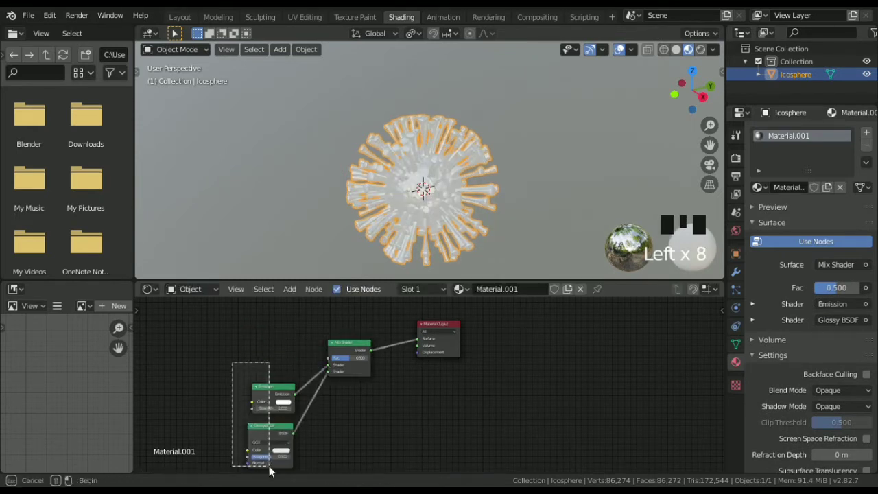
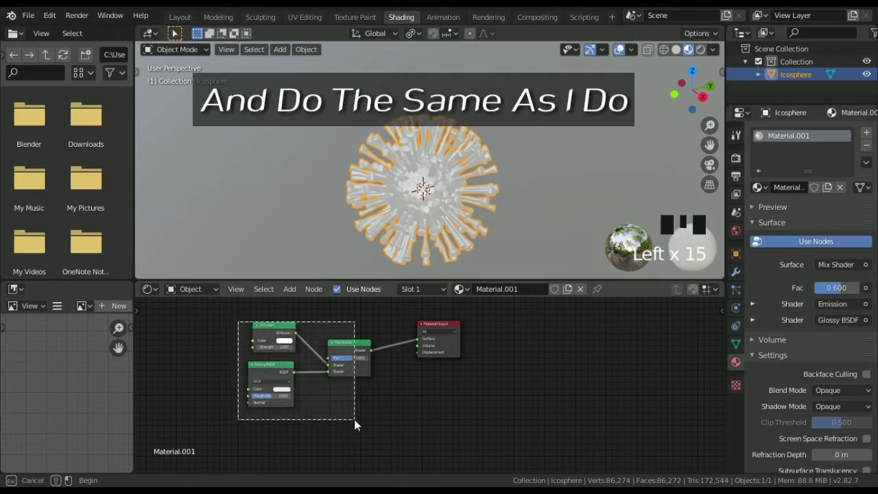
# Step: Group the shaders with Ctrl+G and expose Emission colour, Glossy colour and Glossy roughness as group inputs
pyautogui.press('ctrl+g')
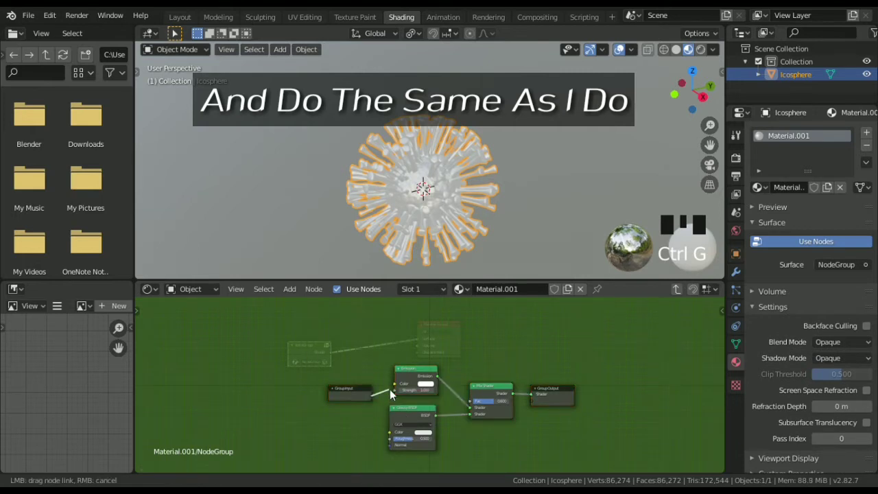
pyautogui.click(399, 386)
pyautogui.click(374, 405)
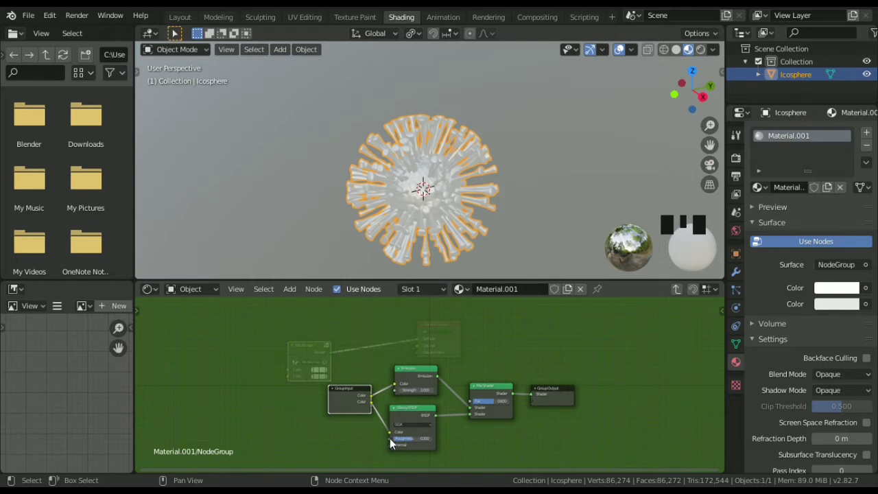
pyautogui.moveTo(394, 444); pyautogui.dragTo(385, 420)
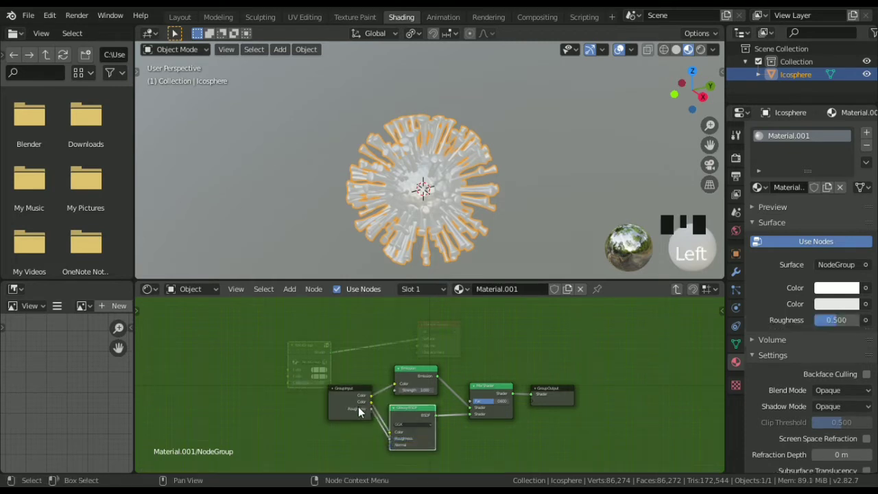
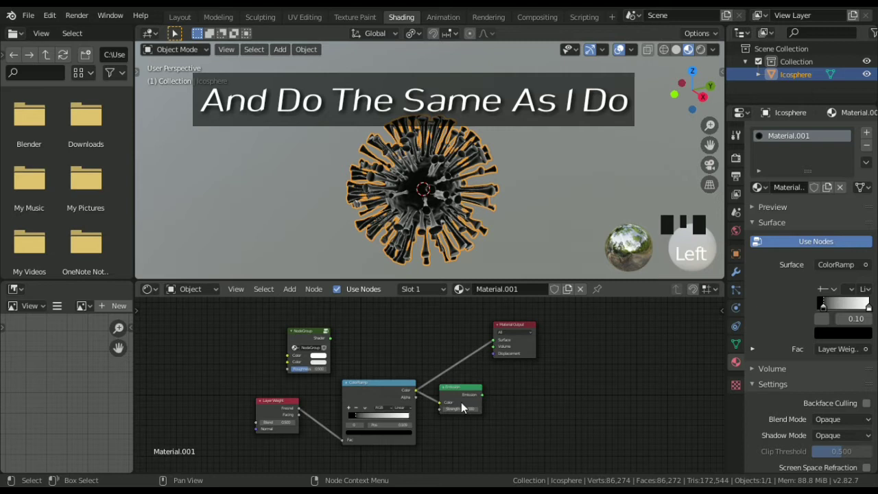
# Step: Connect the new Emission shader's output to the material output's Surface socket
pyautogui.click(485, 396)
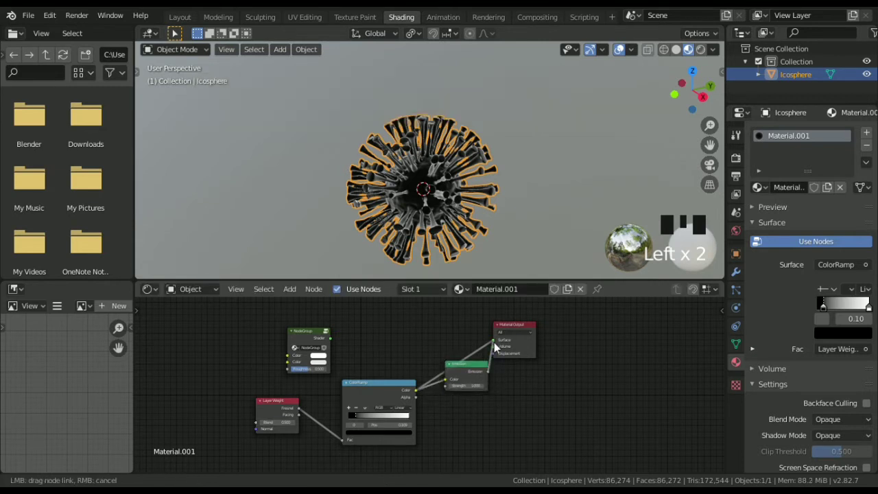
# Step: Add a Mix Shader blending the node group's shader with the Emission glow and feed it to Surface
pyautogui.click(519, 347)
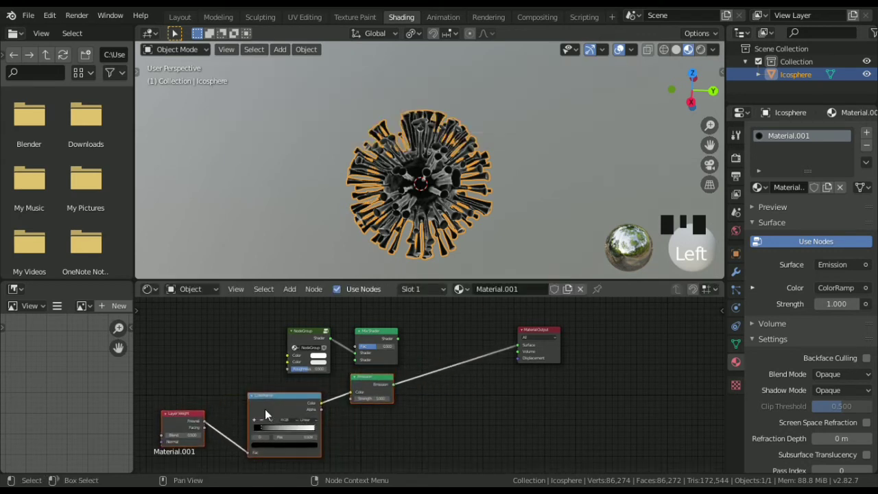
pyautogui.click(372, 343)
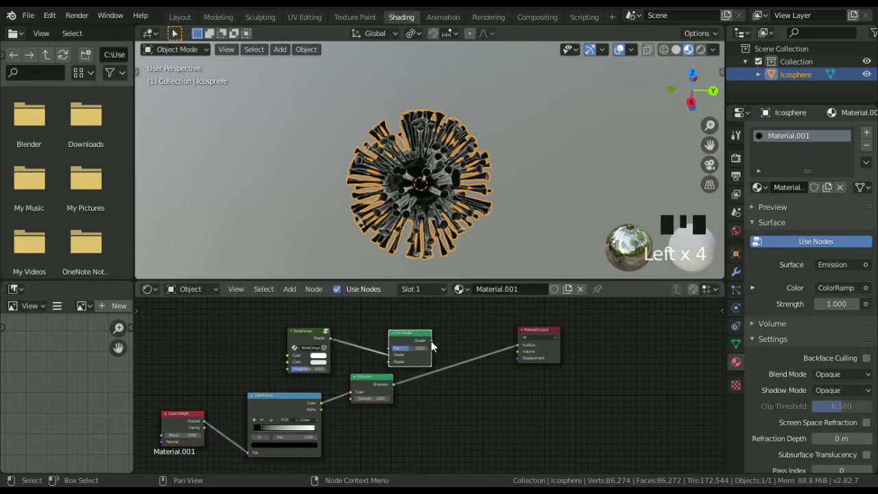
pyautogui.moveTo(436, 345); pyautogui.dragTo(395, 386)
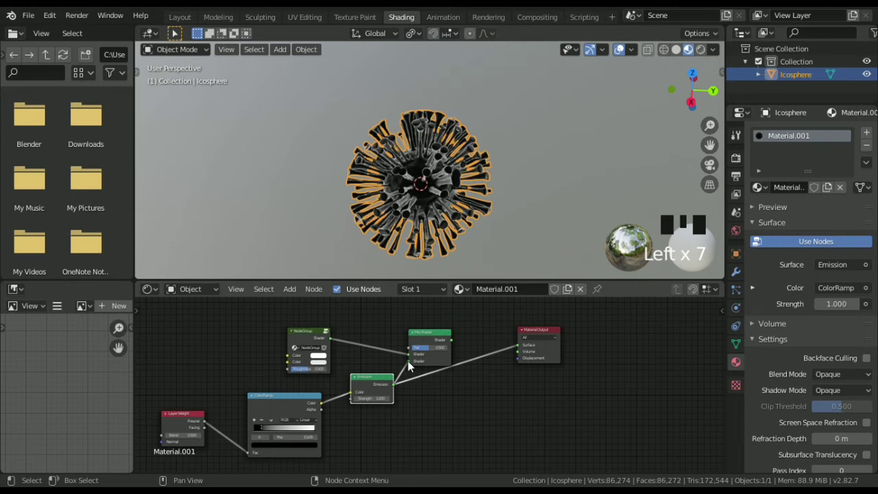
pyautogui.click(450, 342)
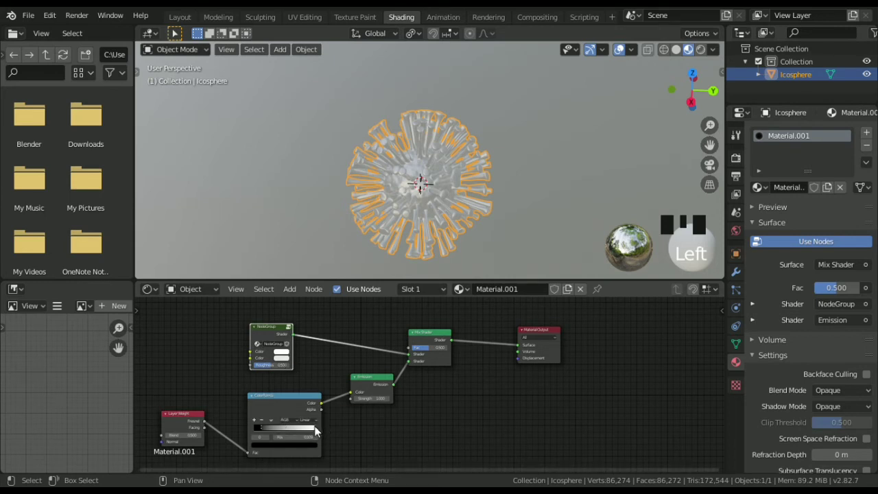
# Step: Tighten the Color Ramp gradient and set the node group's colour inputs to red
pyautogui.moveTo(321, 429); pyautogui.dragTo(357, 371)
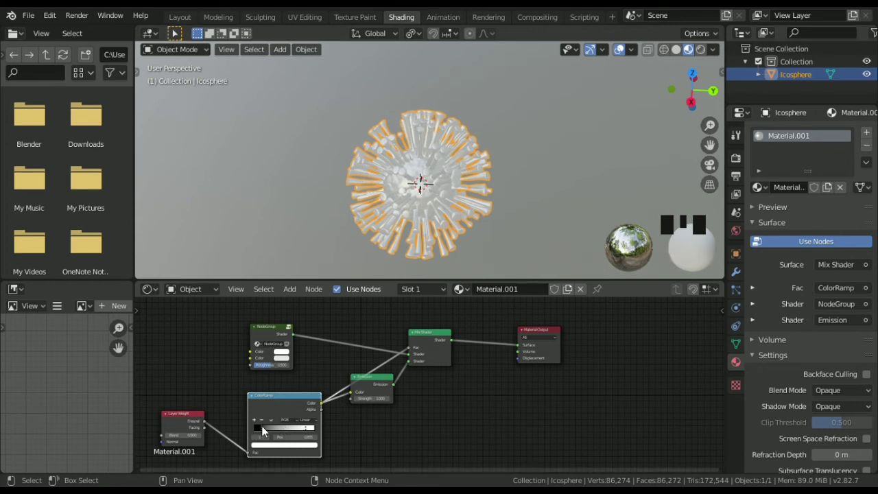
pyautogui.moveTo(280, 430); pyautogui.dragTo(300, 308)
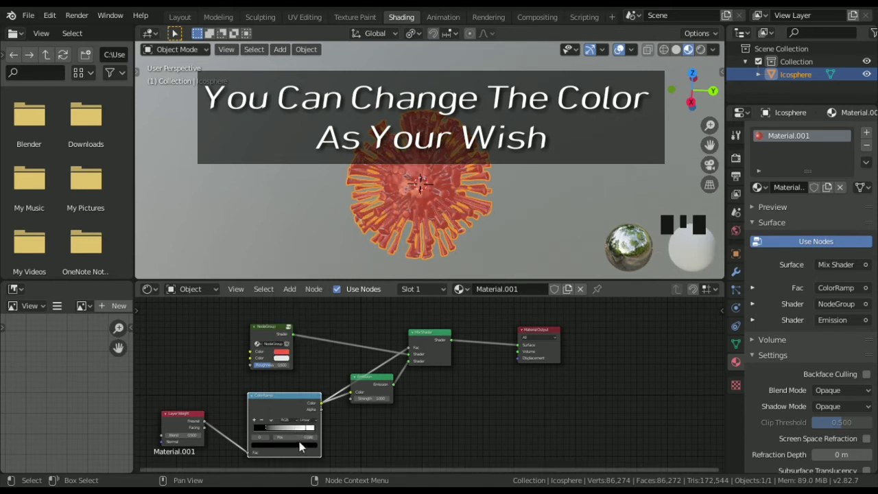
# Step: Set the Color Ramp's bright stop to yellow and slide the stops so the rim glows yellow-orange
pyautogui.click(310, 431)
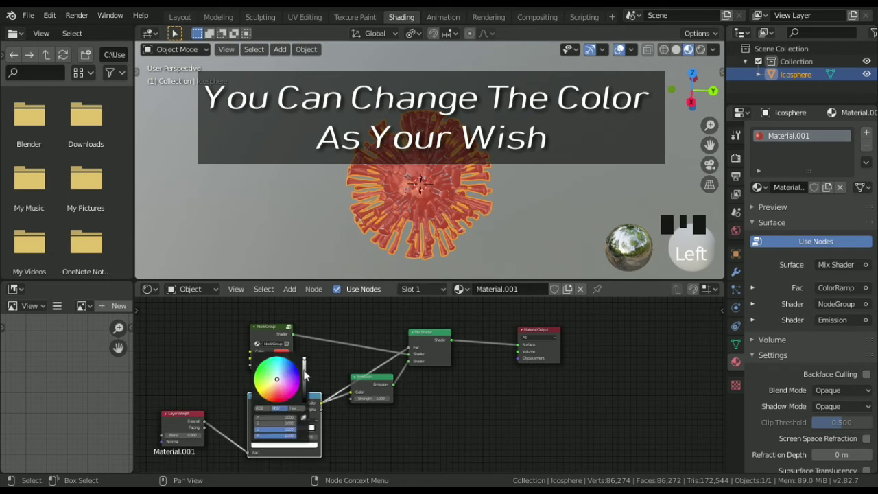
pyautogui.click(272, 390)
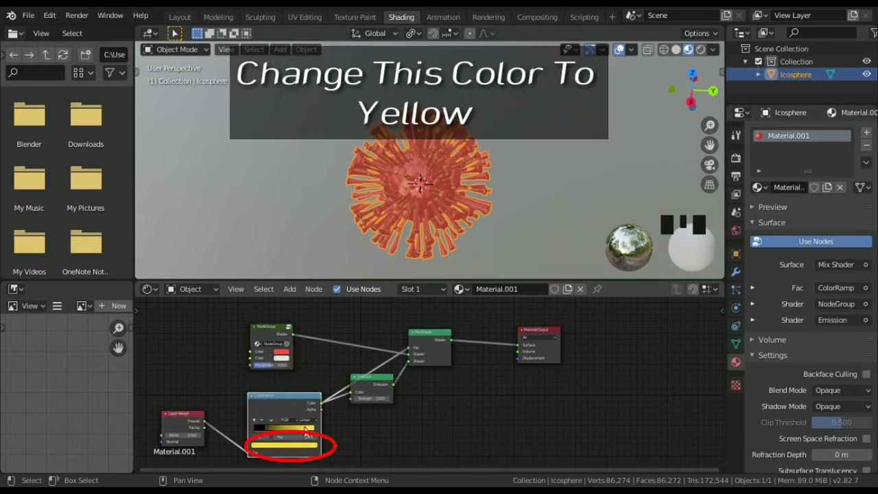
pyautogui.moveTo(302, 430); pyautogui.dragTo(276, 428)
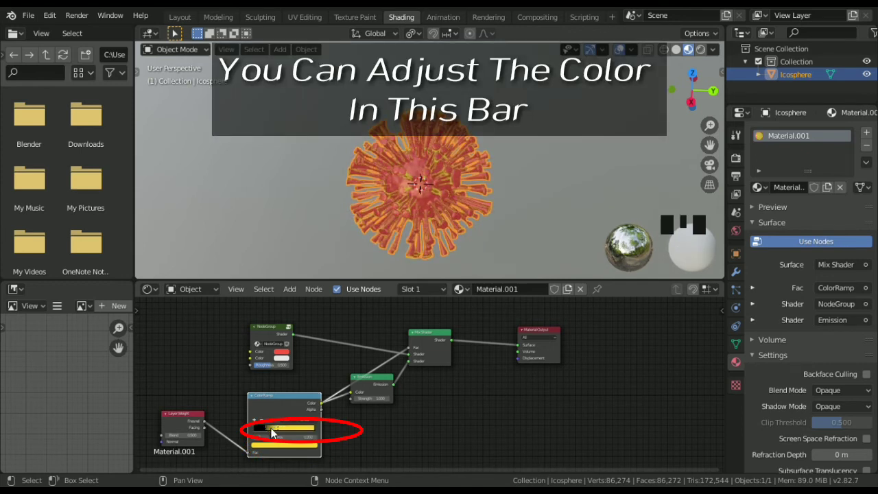
pyautogui.moveTo(286, 431); pyautogui.dragTo(288, 435)
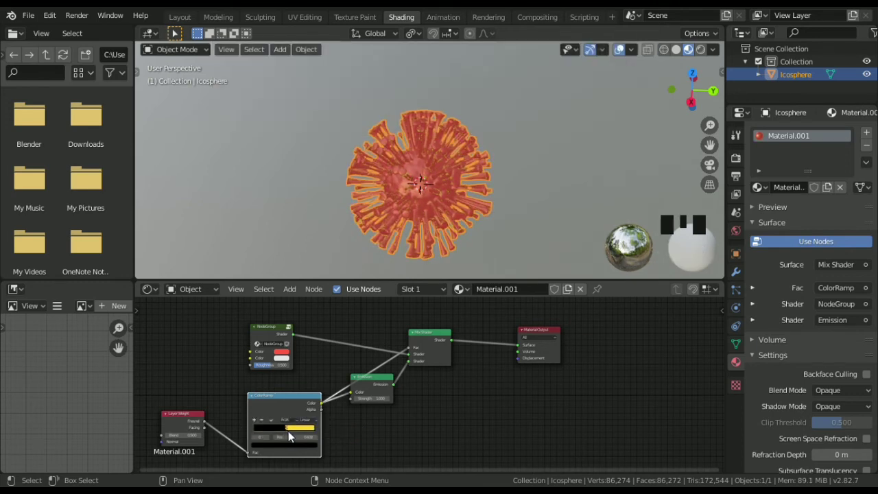